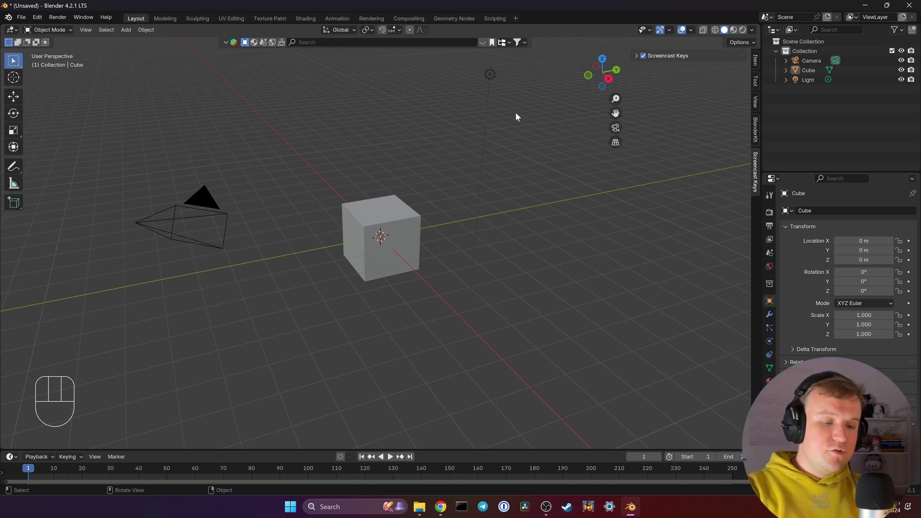
Select the default cube and frame it in the viewport ready for mesh editing.
{"action": "left_click", "coordinate": [413, 236]}
{"action": "middle_click", "coordinate": [413, 236]}
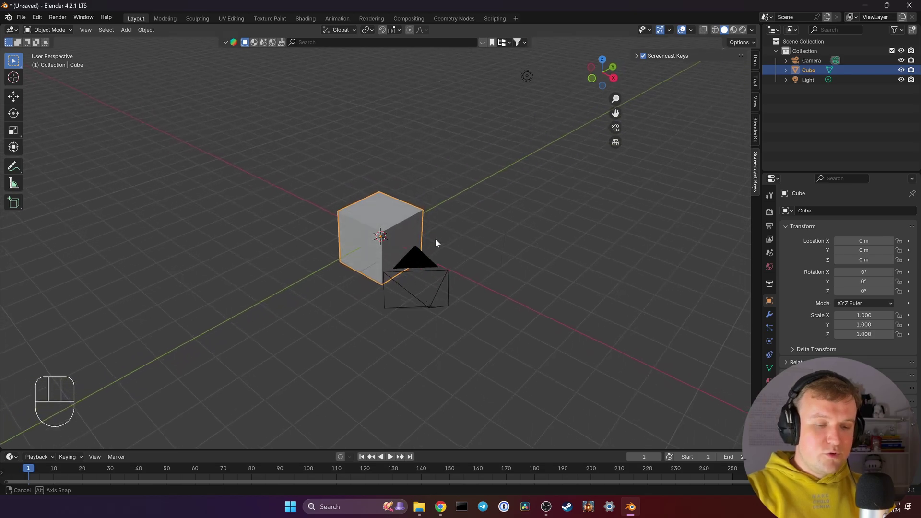
{"action": "middle_click", "coordinate": [439, 234]}
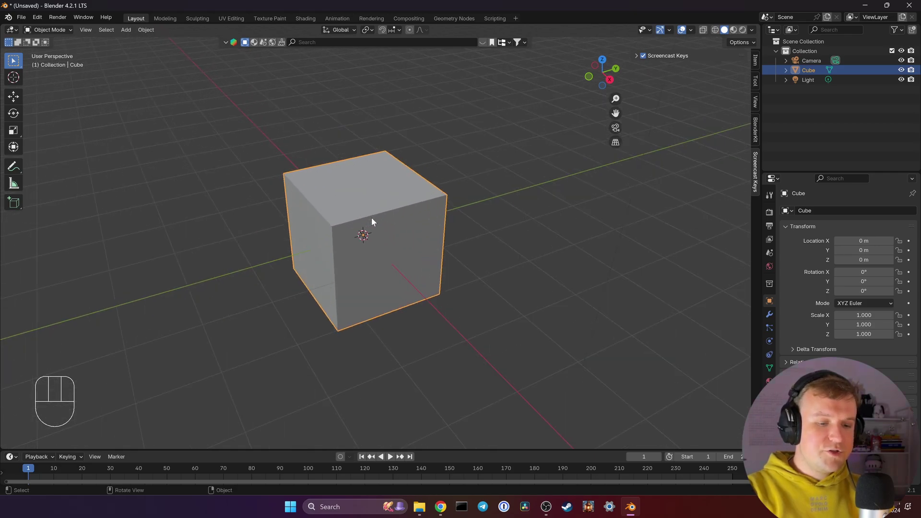
{"action": "middle_click", "coordinate": [530, 210]}
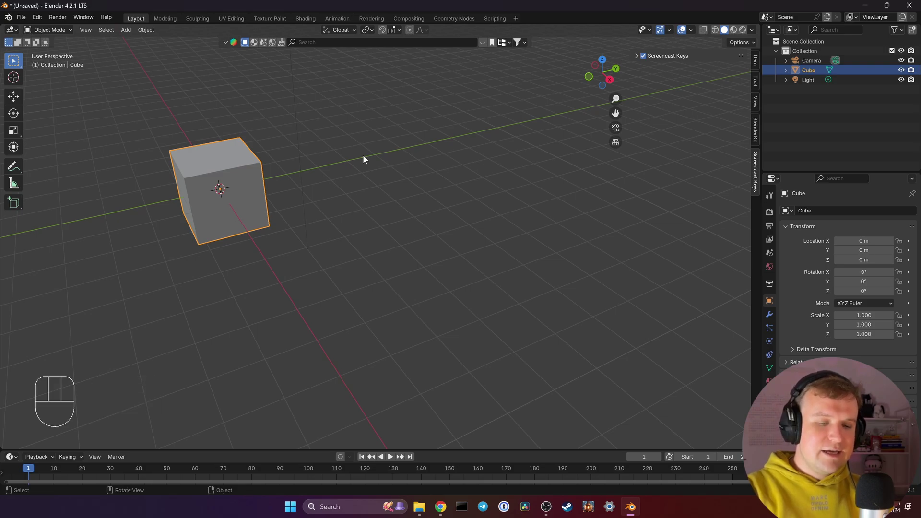
{"action": "key", "text": "KP_Decimal"}
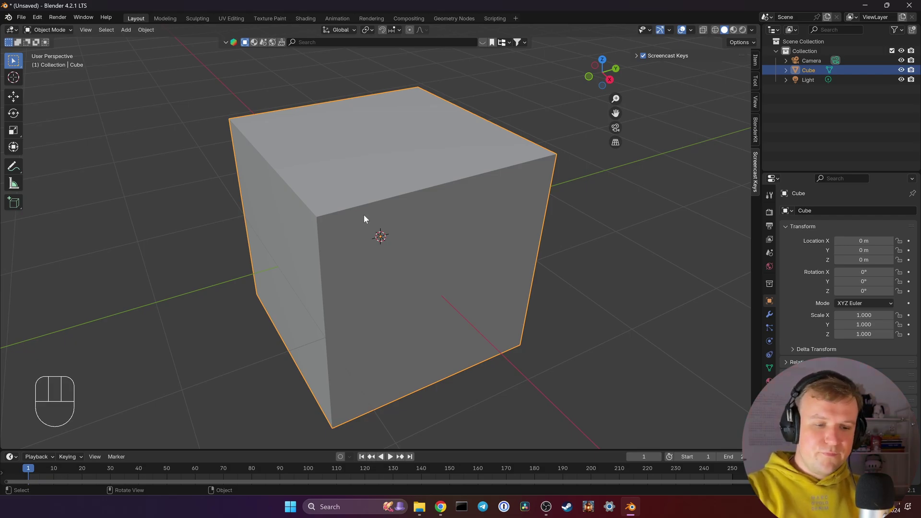
Enter Edit Mode on the cube, switch to face selection and bring up the snapping choices.
{"action": "key", "text": "Tab"}
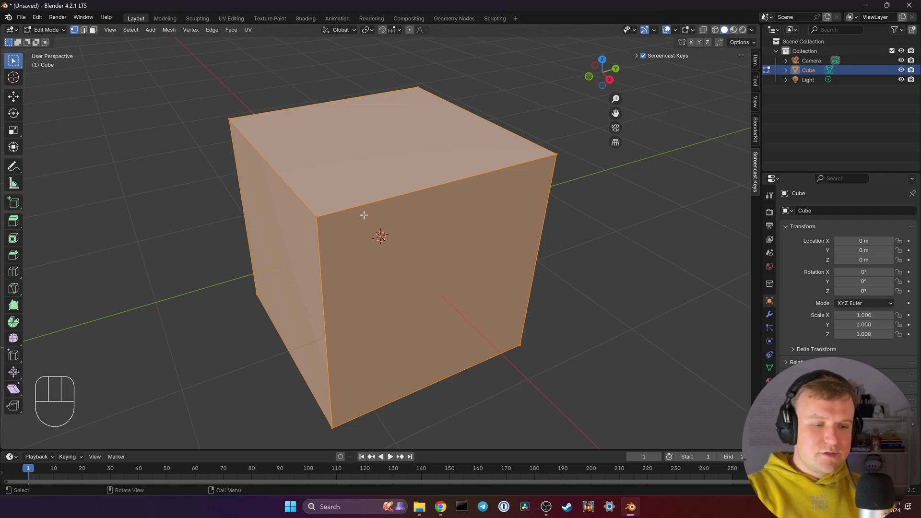
{"action": "left_click_drag", "start_coordinate": [64, 35], "coordinate": [64, 32]}
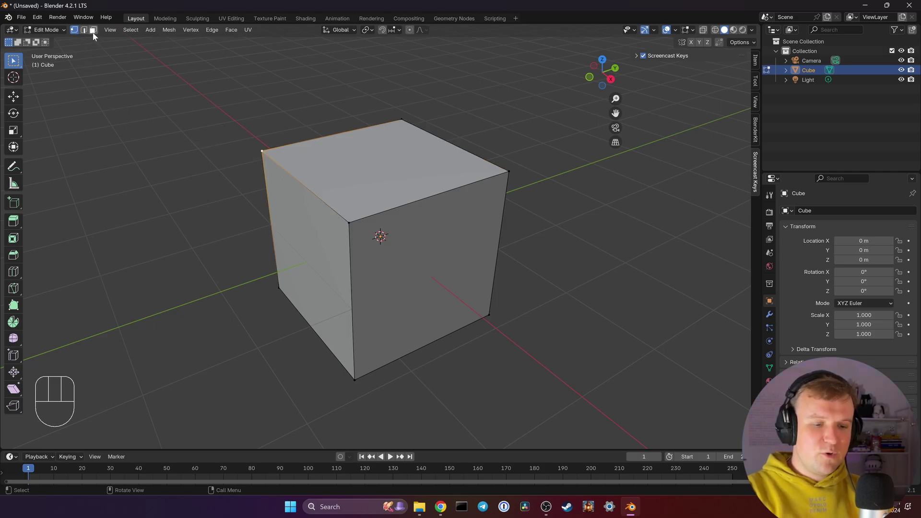
{"action": "left_click", "coordinate": [94, 33]}
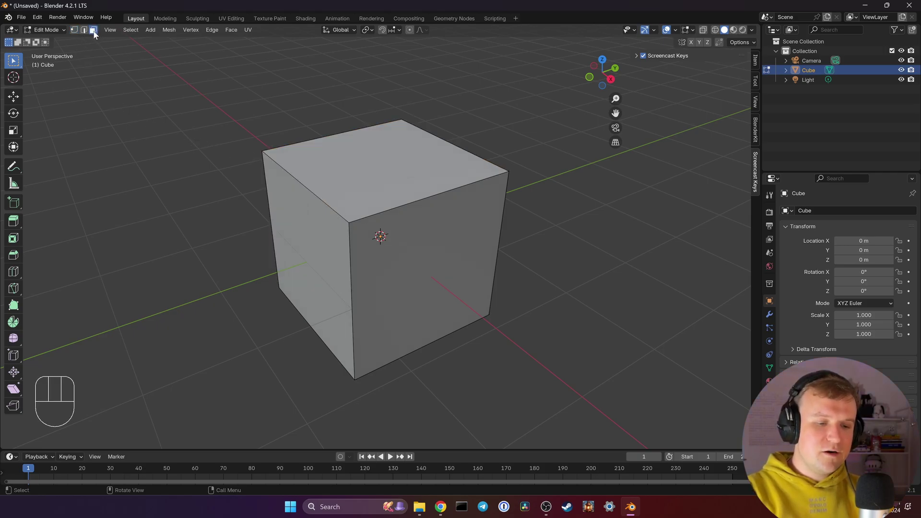
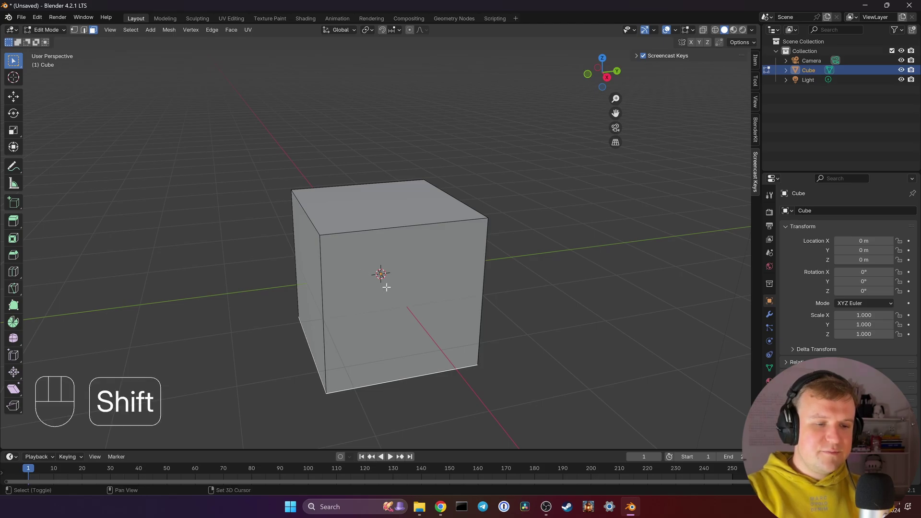
{"action": "key", "text": "shift+s"}
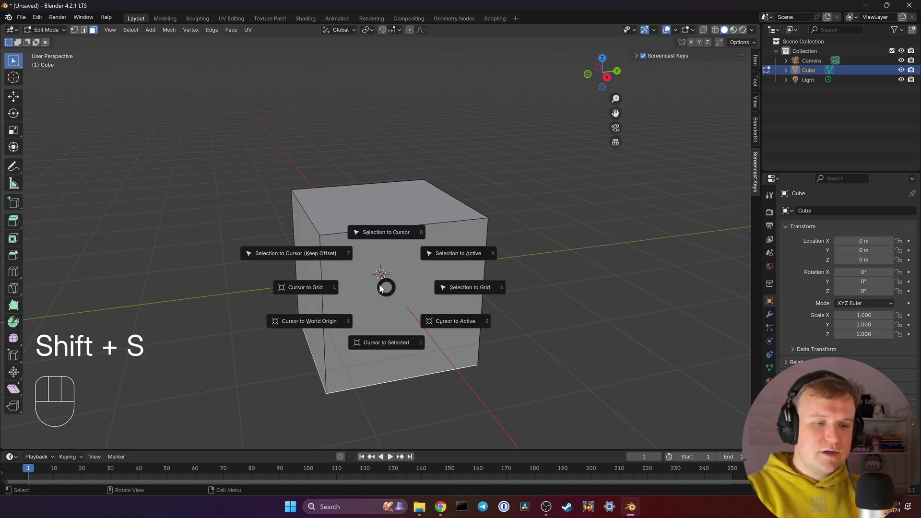
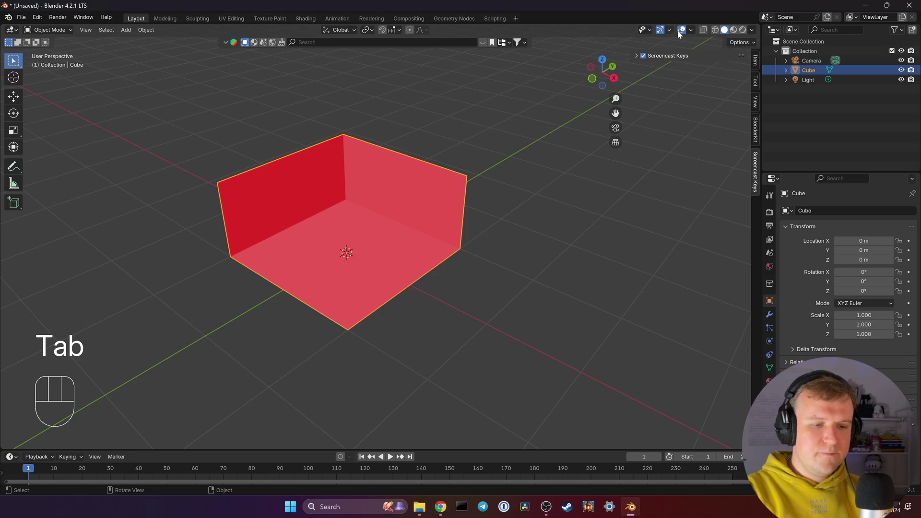
Set the room's Dimensions in the sidebar Item panel to X 4 m, Y 5 m, Z 2 m.
{"action": "left_click_drag", "start_coordinate": [695, 32], "coordinate": [501, 235]}
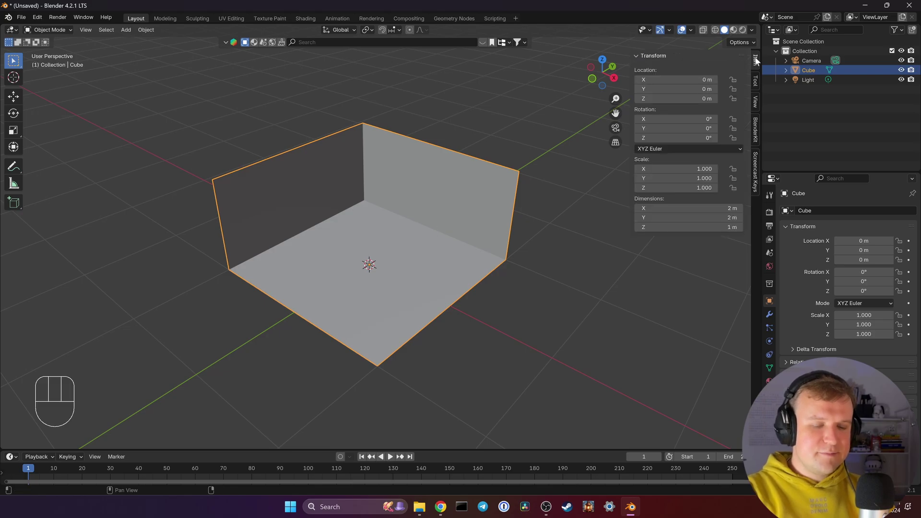
{"action": "left_click", "coordinate": [759, 85]}
{"action": "left_click", "coordinate": [761, 100]}
{"action": "left_click", "coordinate": [760, 128]}
{"action": "left_click", "coordinate": [755, 80]}
{"action": "left_click", "coordinate": [759, 64]}
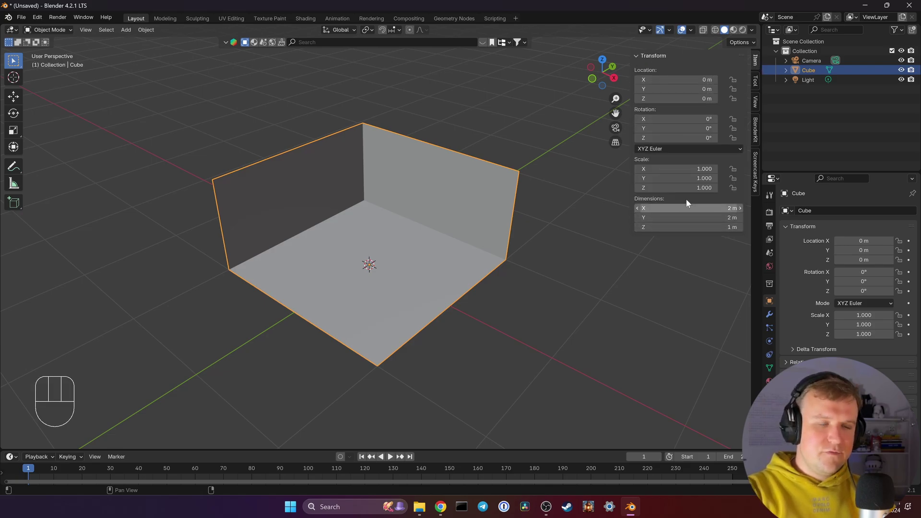
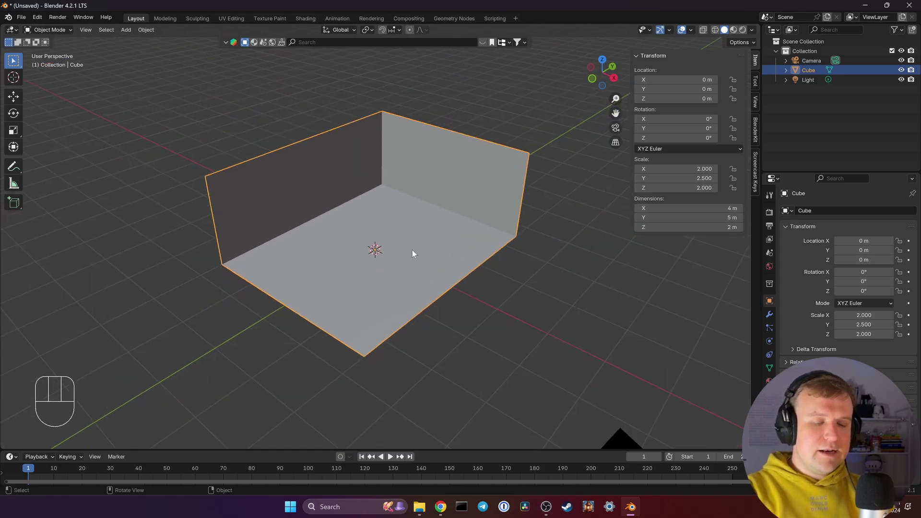
{"action": "middle_click", "coordinate": [416, 240]}
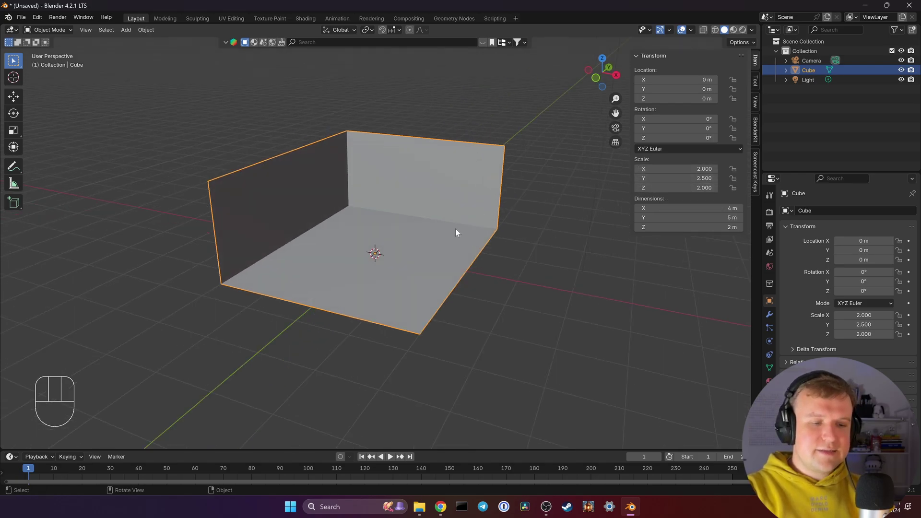
Bring up the Apply transform menu (Ctrl+A) to bake the room's scale.
{"action": "key", "text": "ctrl+a"}
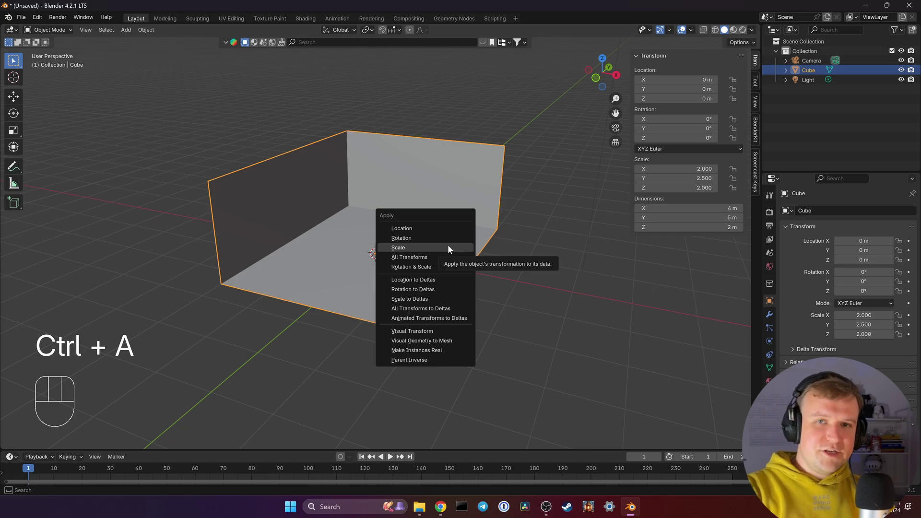
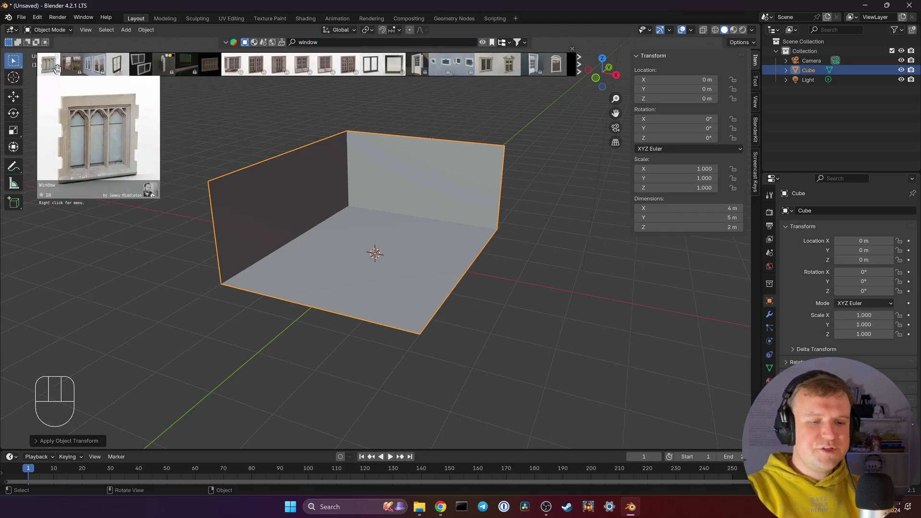
Select the room box and use Edit Mode to centre the 3D cursor on the left wall.
{"action": "left_click_drag", "start_coordinate": [527, 44], "coordinate": [401, 83]}
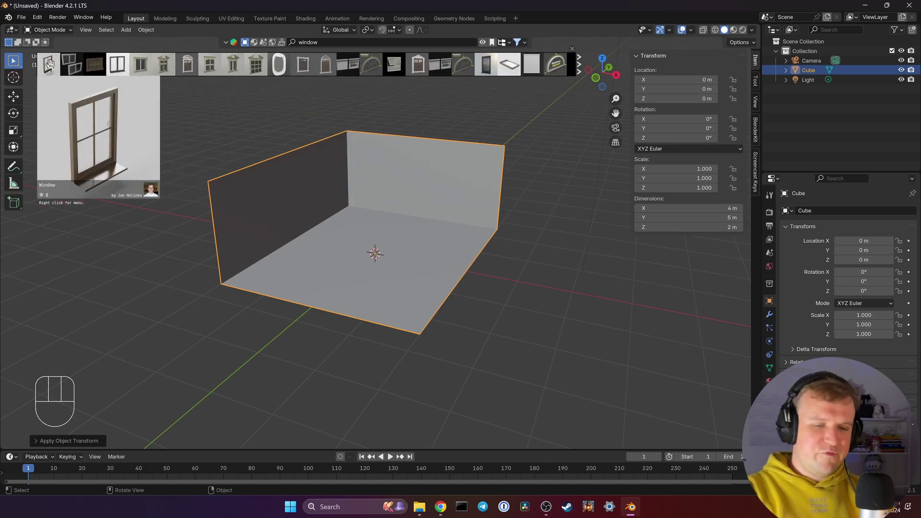
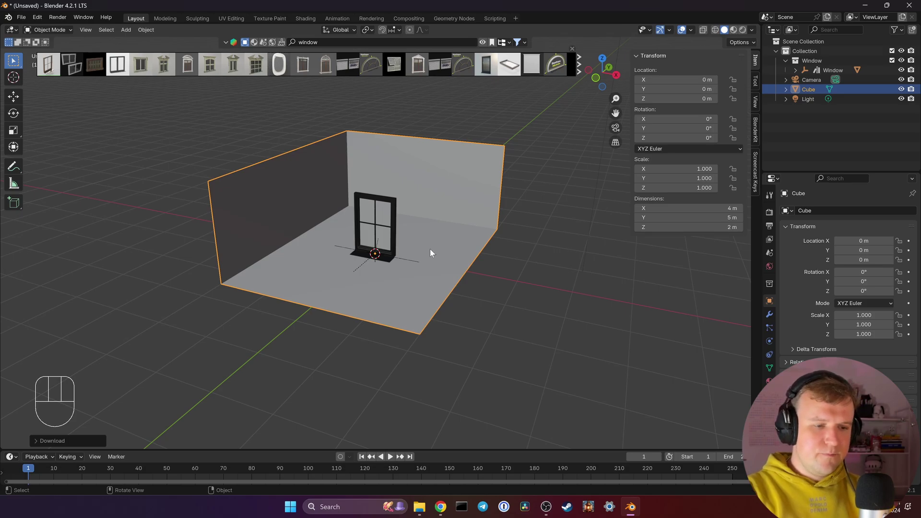
{"action": "left_click", "coordinate": [523, 192]}
{"action": "left_click", "coordinate": [477, 189]}
{"action": "key", "text": "Tab"}
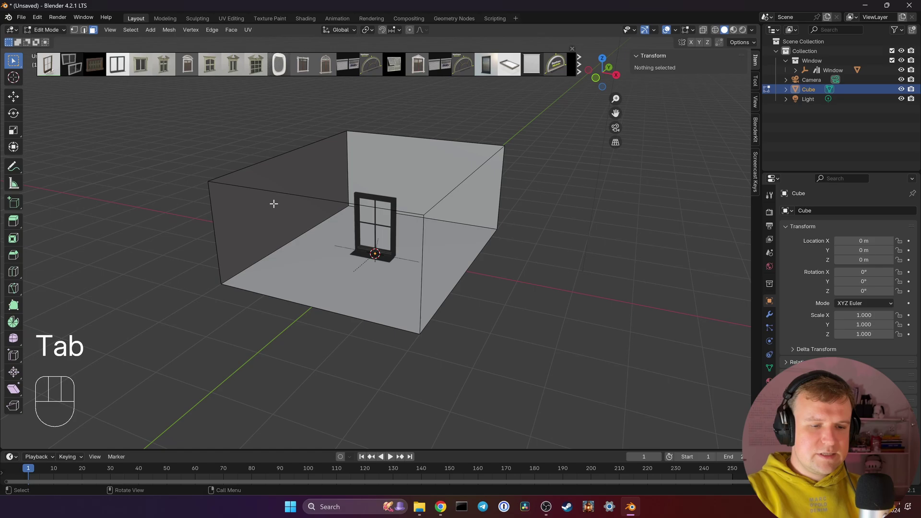
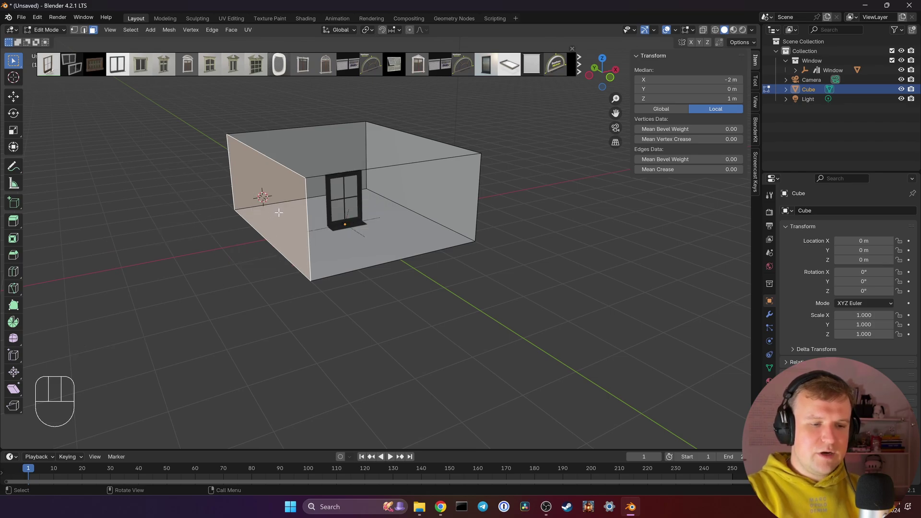
{"action": "key", "text": "Tab"}
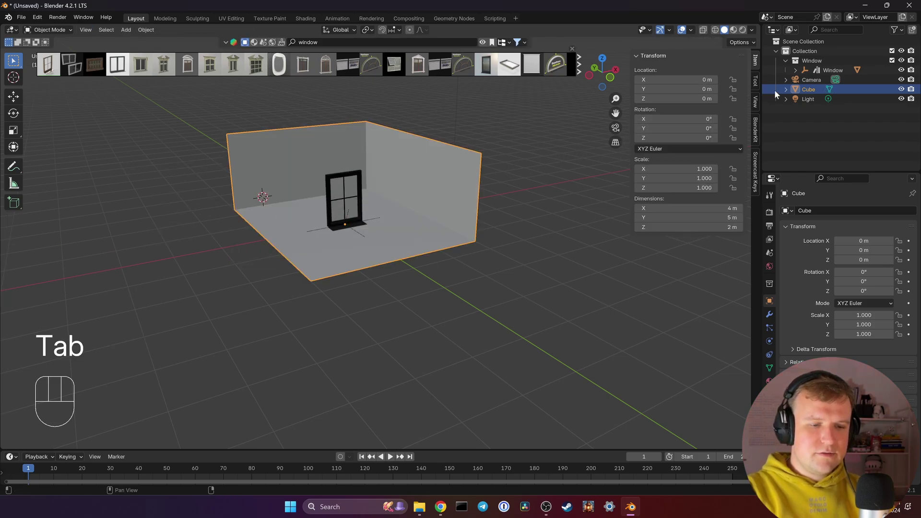
Snap the window to the left wall centre and rotate it 90° about Z to face the room.
{"action": "left_click", "coordinate": [833, 74]}
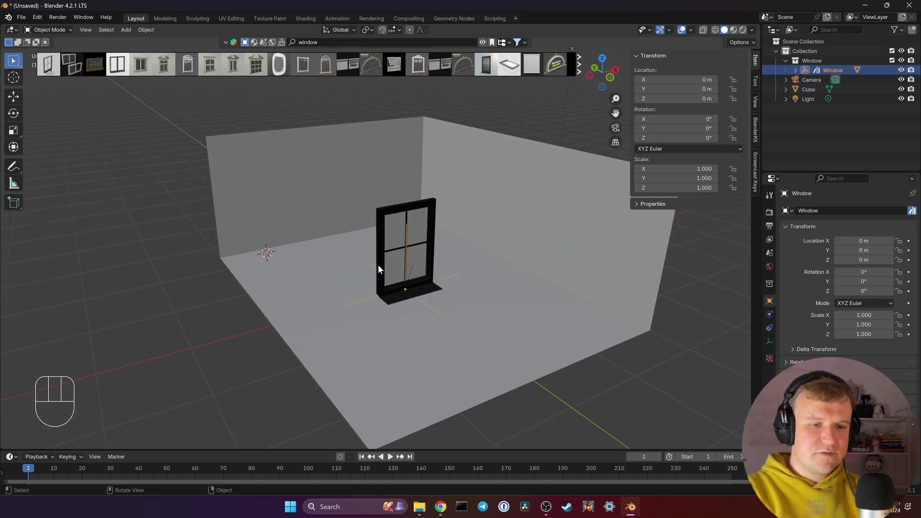
{"action": "key", "text": "shift+s"}
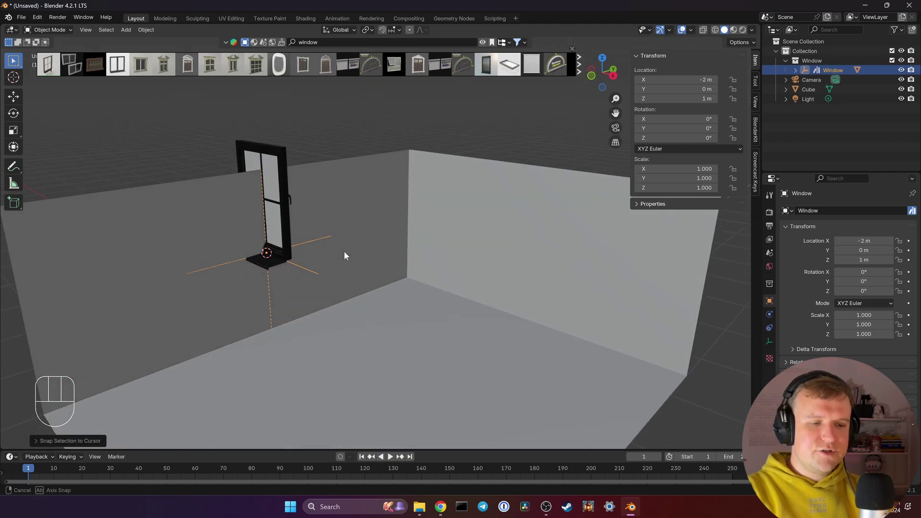
{"action": "left_click_drag", "start_coordinate": [352, 273], "coordinate": [389, 249]}
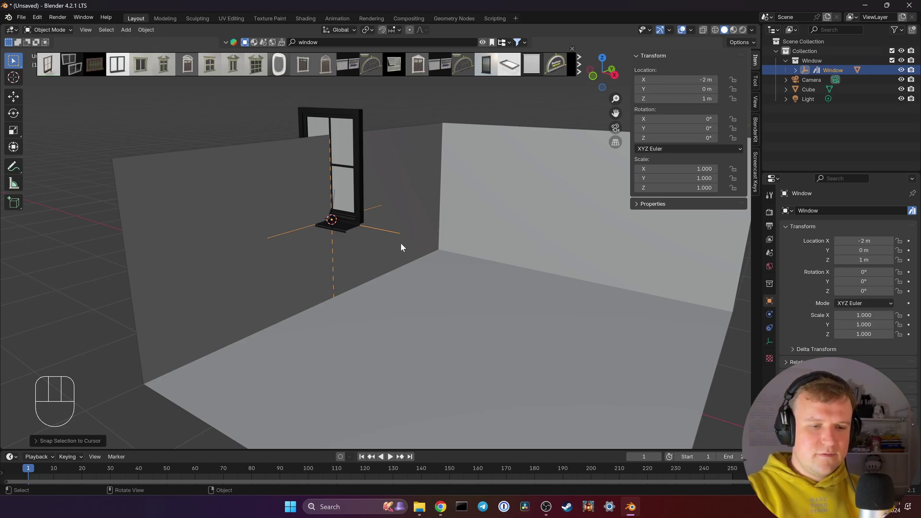
{"action": "key", "text": "r"}
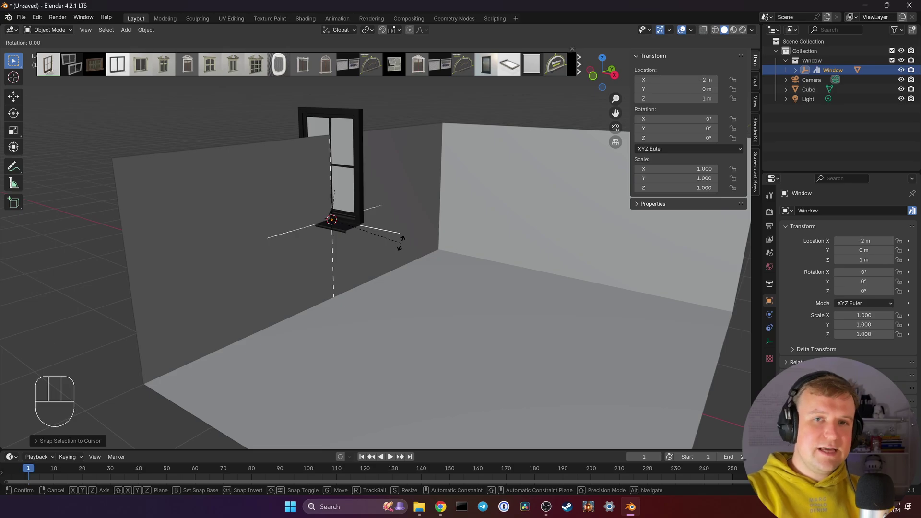
{"action": "key", "text": "z"}
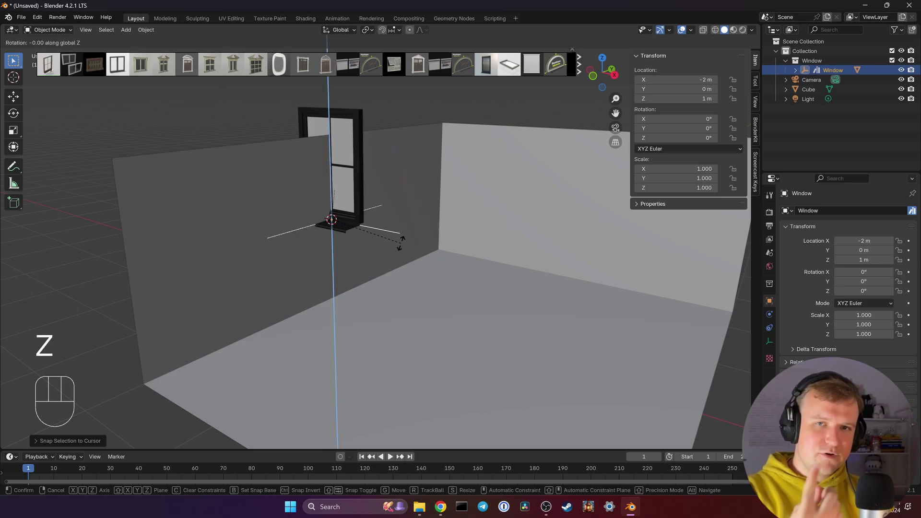
{"action": "key", "text": "9"}
{"action": "key", "text": "0"}
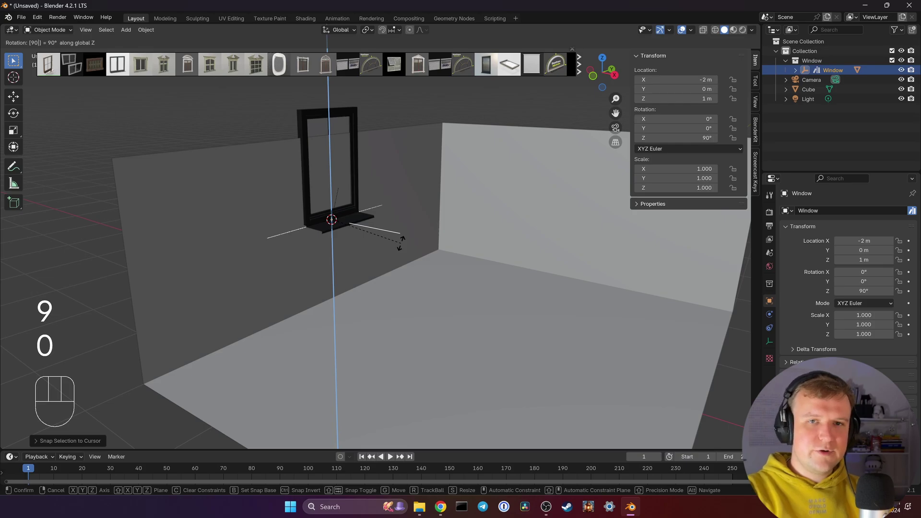
{"action": "key", "text": "Return"}
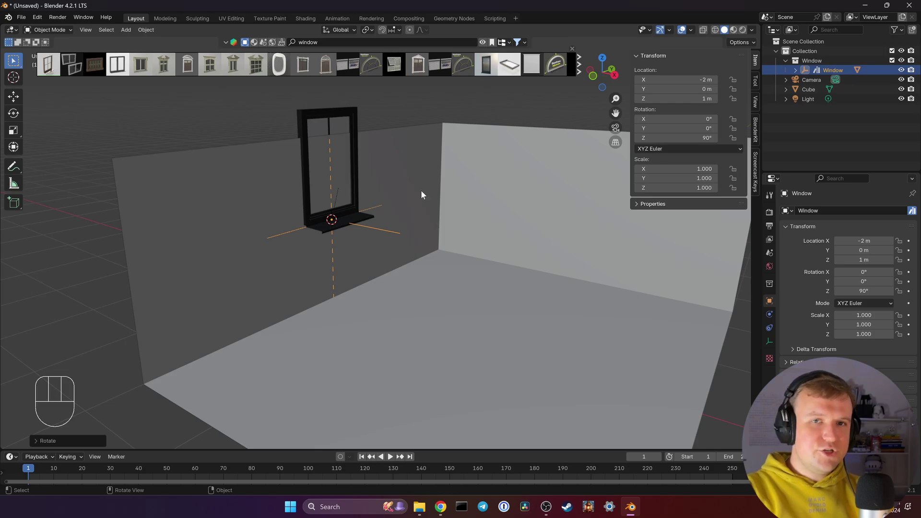
Nudge the window into the wall, scale it down slightly and centre the 3D cursor on the floor.
{"action": "key", "text": "g"}
{"action": "key", "text": "z"}
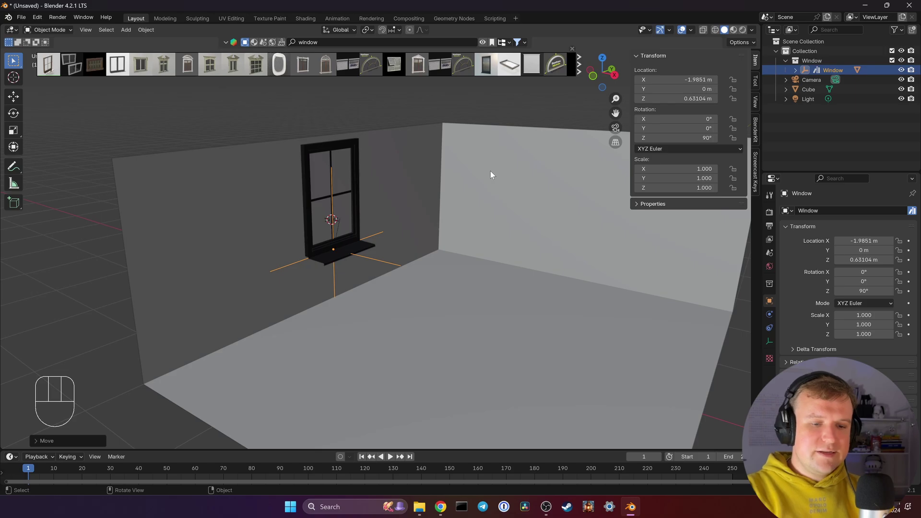
{"action": "key", "text": "s"}
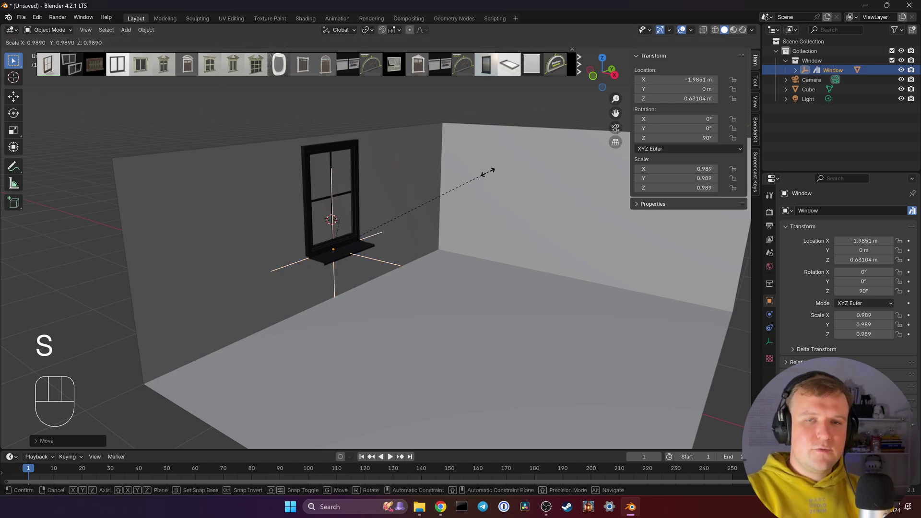
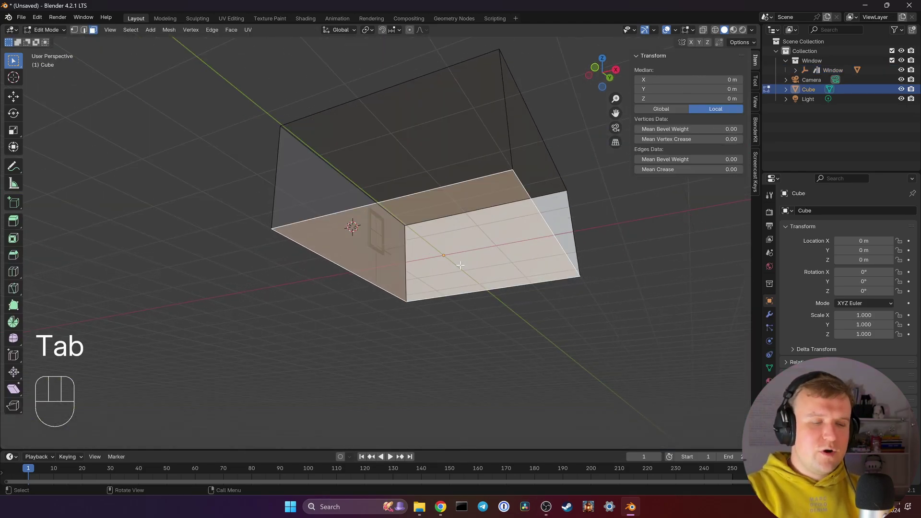
{"action": "key", "text": "shift+s"}
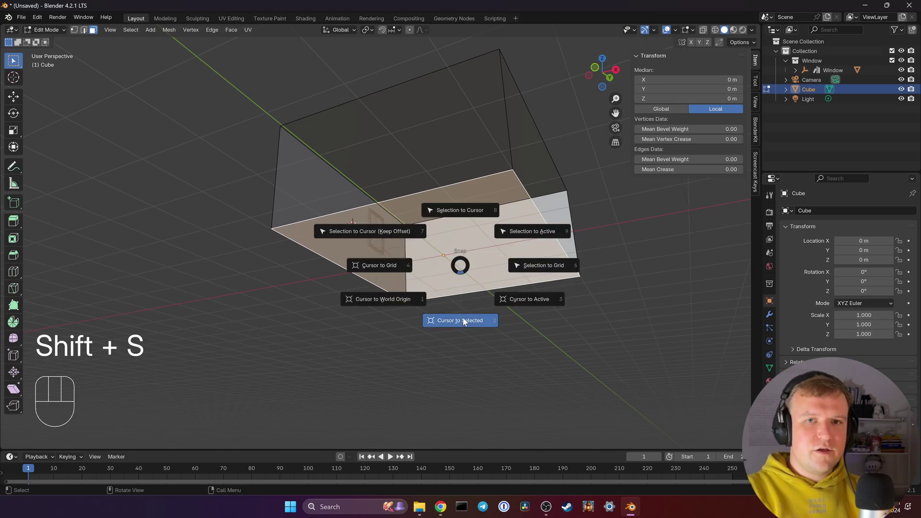
{"action": "key", "text": "Tab"}
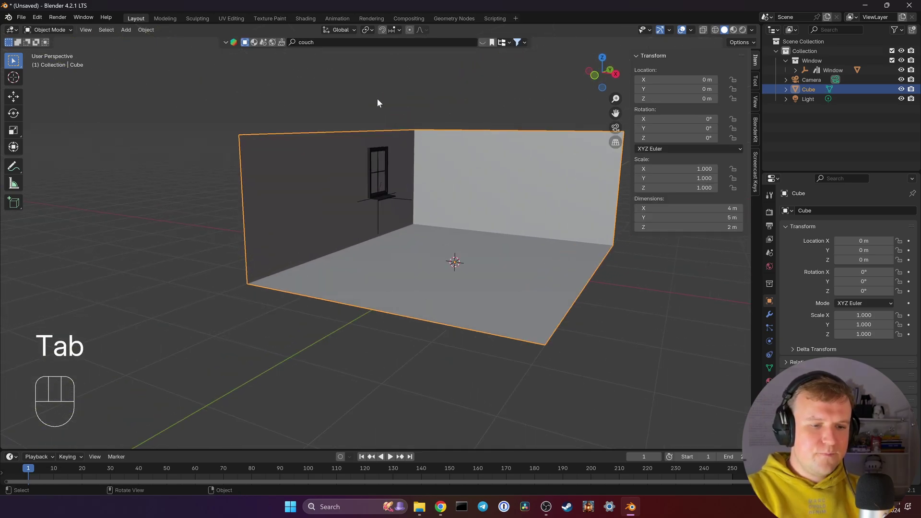
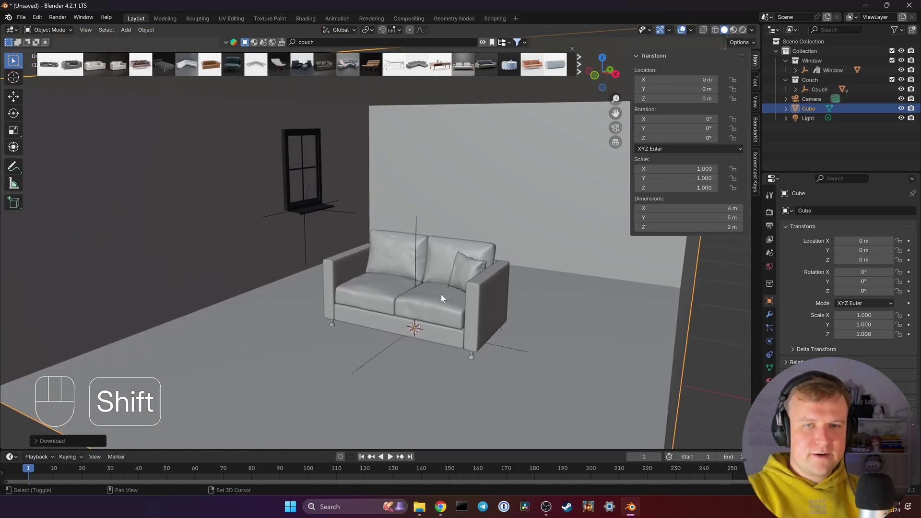
Select the imported couch and move it across the floor with Z locked.
{"action": "left_click", "coordinate": [825, 91]}
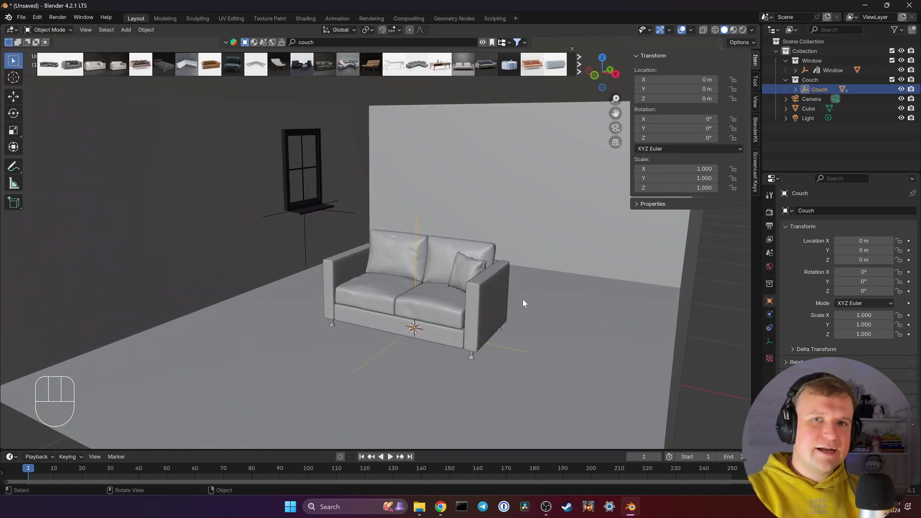
{"action": "key", "text": "g"}
{"action": "key", "text": "shift+z"}
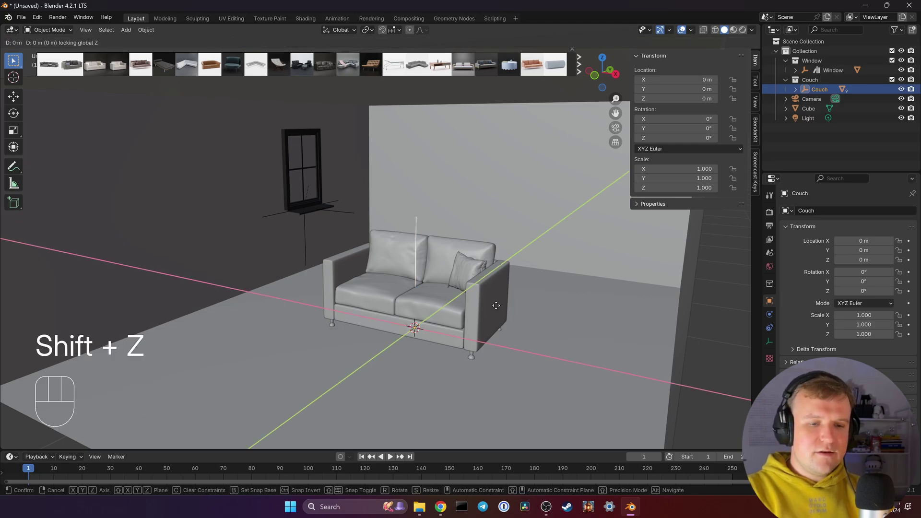
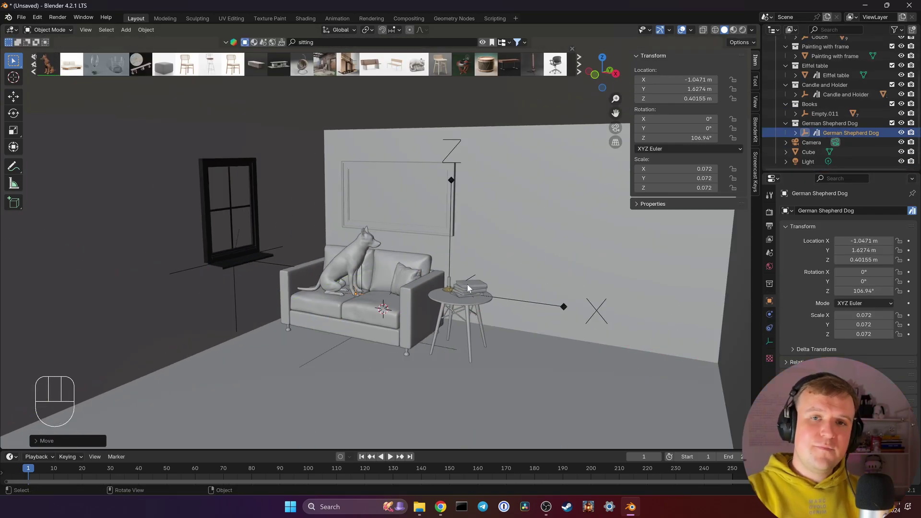
{"action": "left_click", "coordinate": [806, 142]}
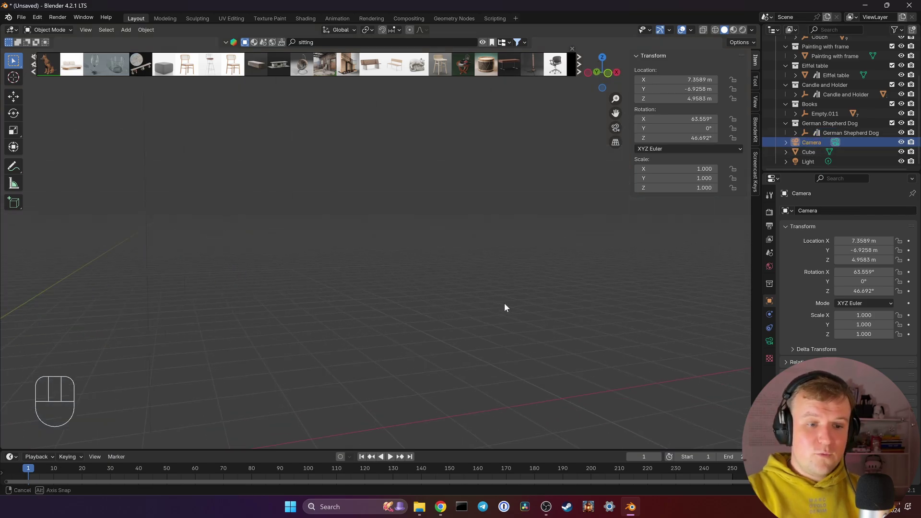
{"action": "left_click", "coordinate": [423, 313]}
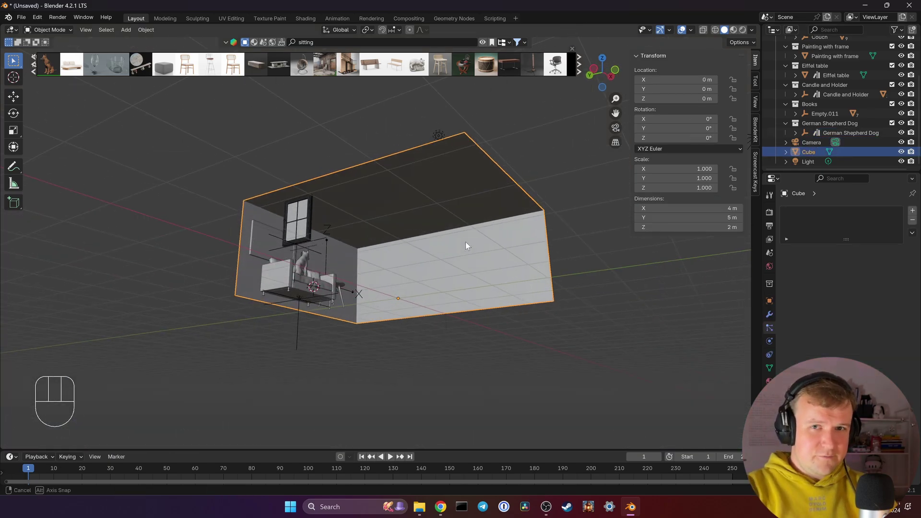